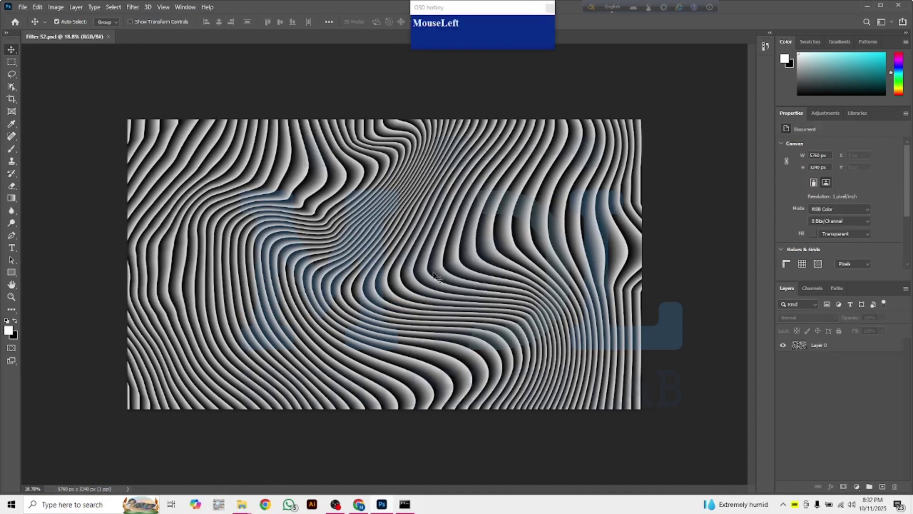
Undo the Liquify warp to restore straight stripes, then cancel the reopened Liquify dialog
key("ctrl+z")
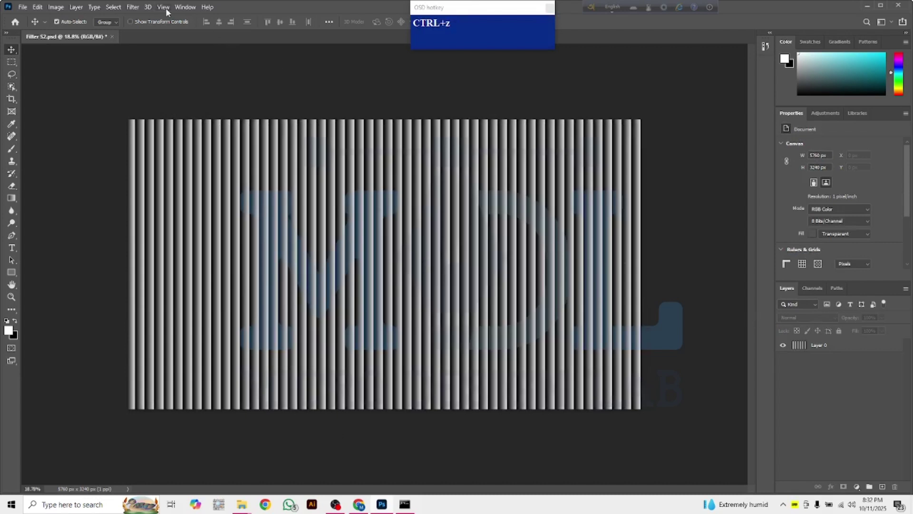
left_click(140, 11)
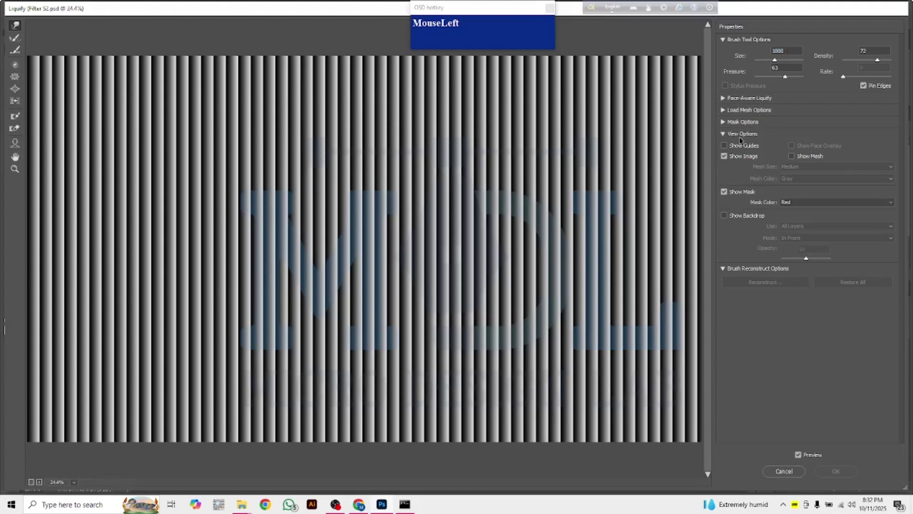
key("Escape")
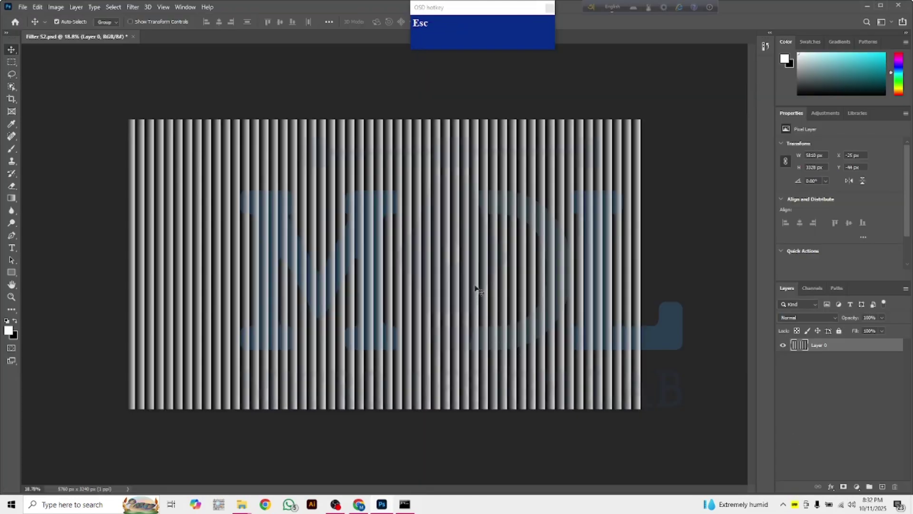
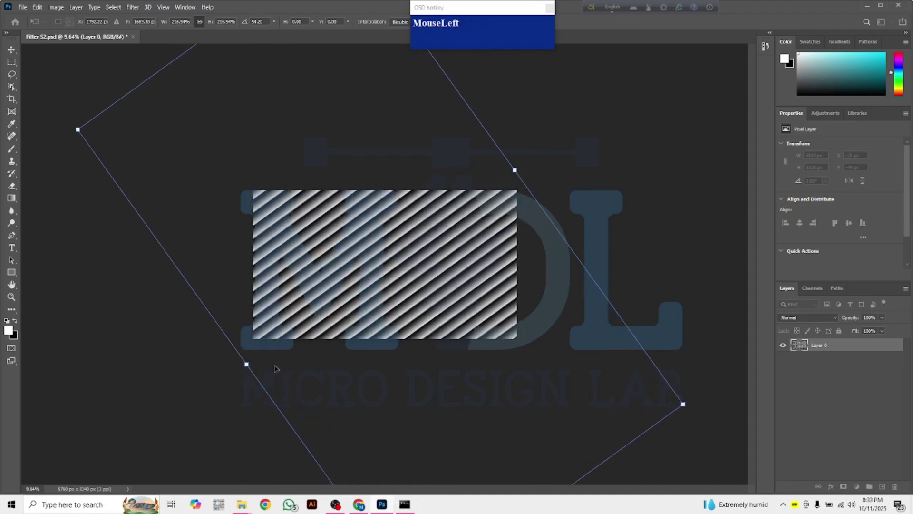
Commit the Free Transform rotating the stripes about 54° and enlarging them to fill the canvas
key("Return")
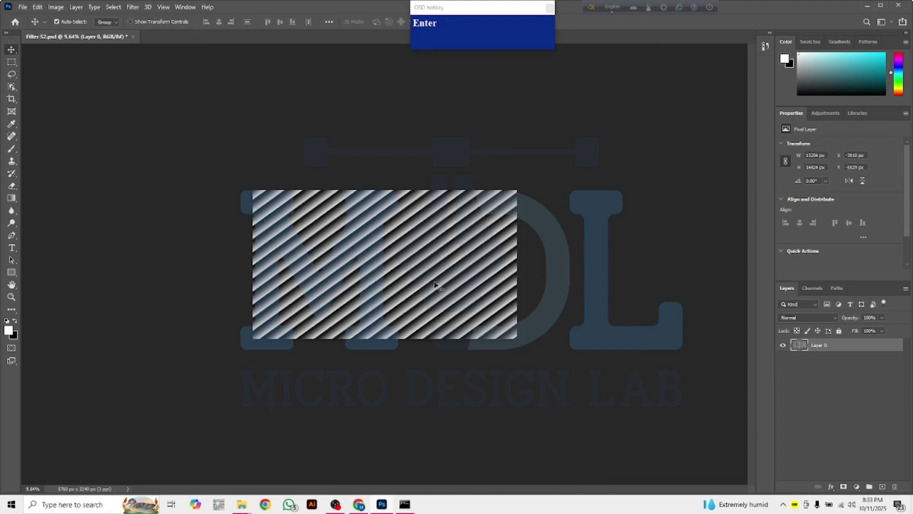
scroll("up", 3)
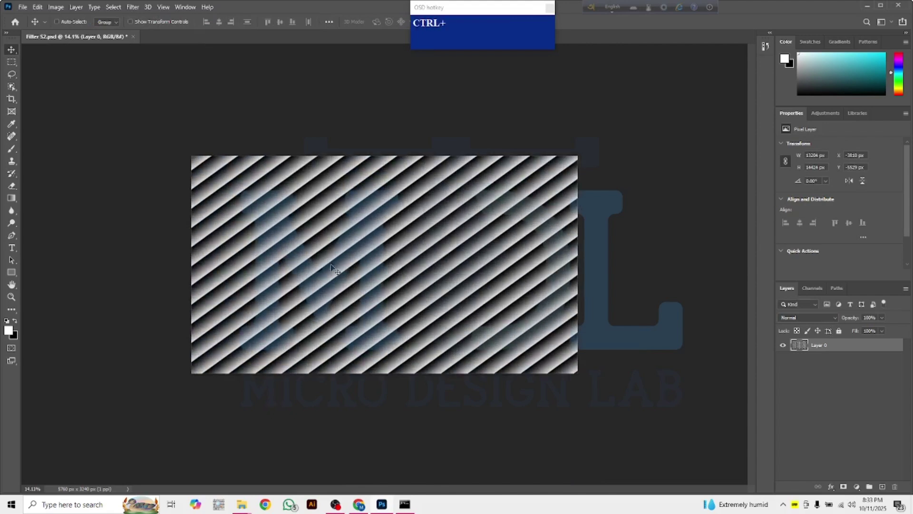
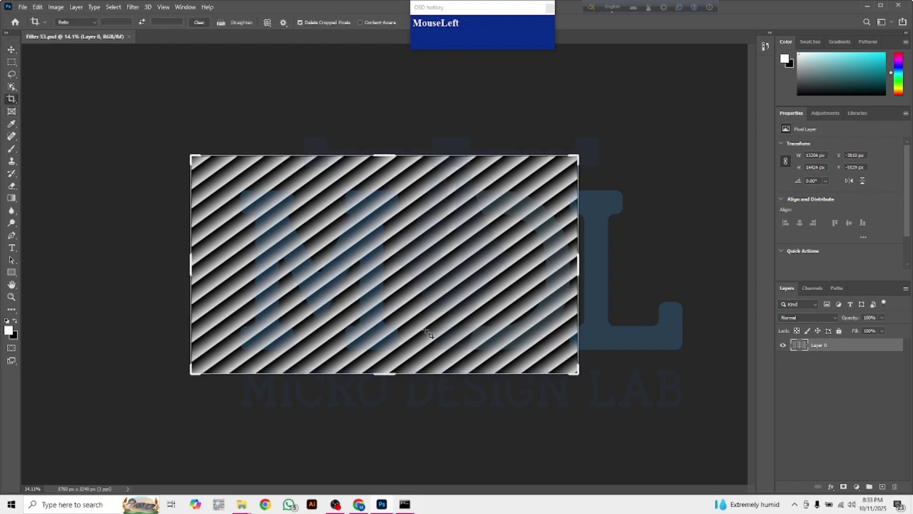
Crop the oversized diagonal stripe layer down to the 5760×3240 canvas
key("Return")
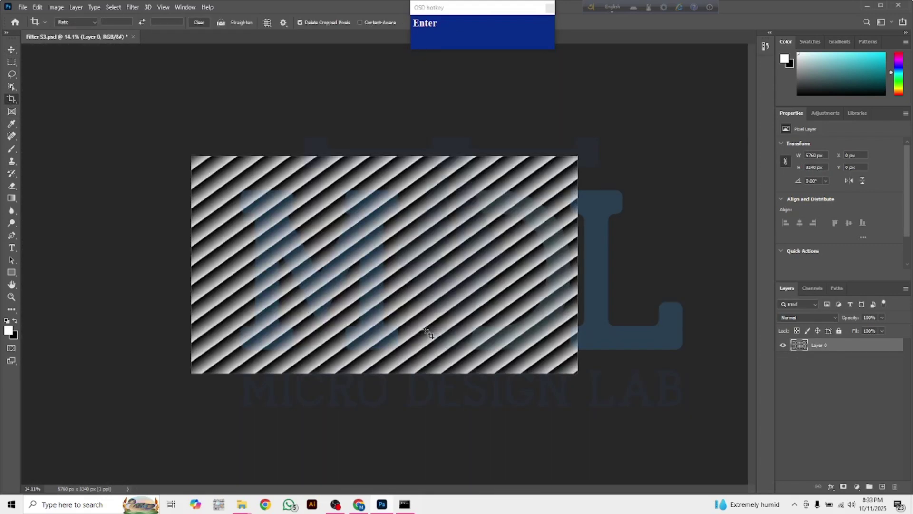
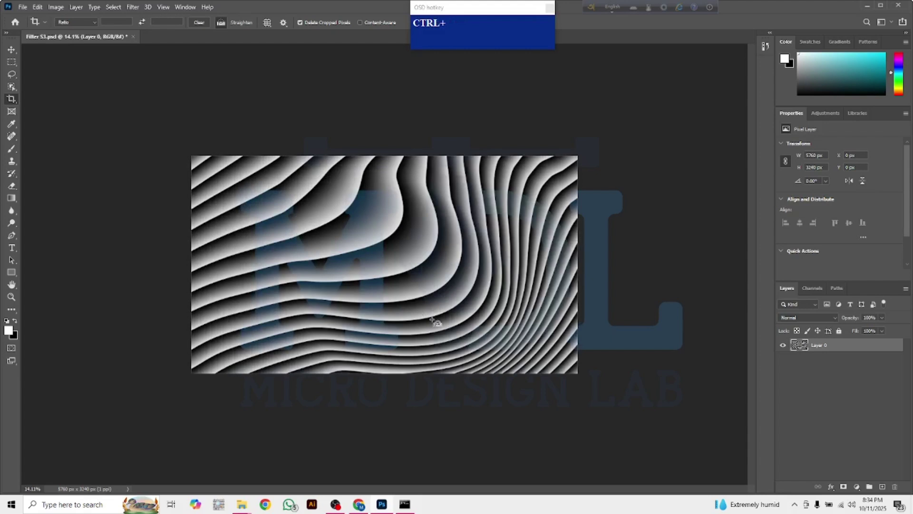
Save the stripe pattern as a new file Filter 53 in the Filter folder
key("ctrl+shift+s")
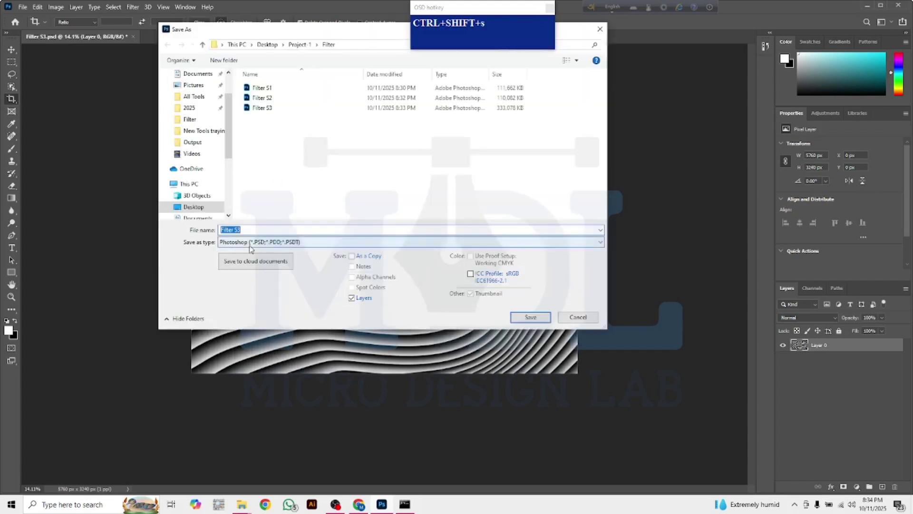
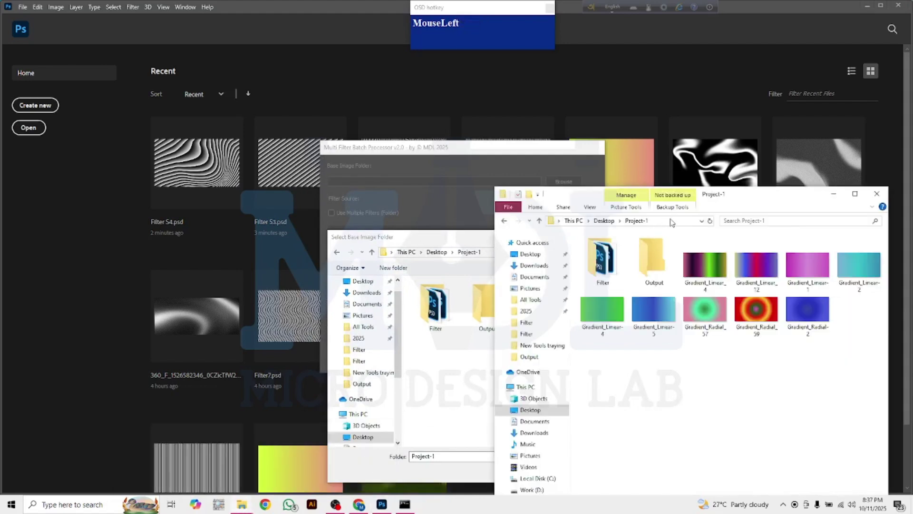
Paste the copied Project-1 folder path into the Base Image Folder field
key("ctrl+c")
left_click(454, 348)
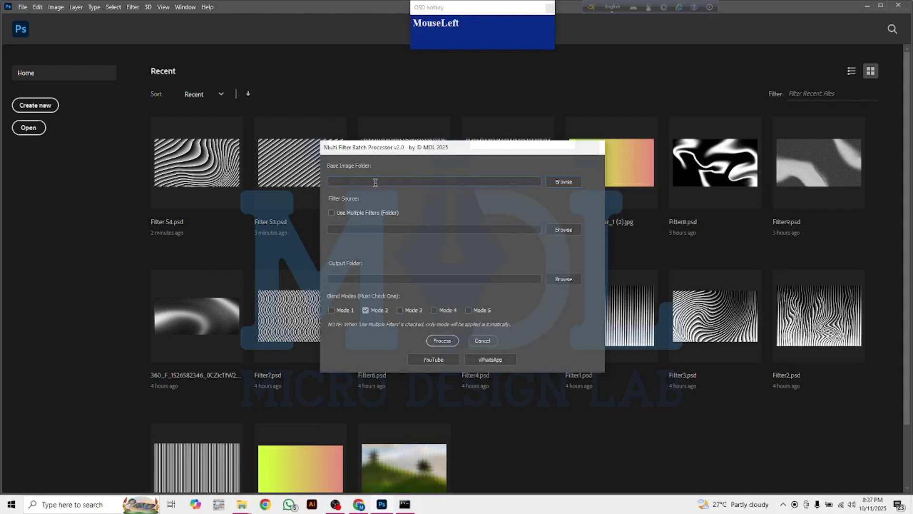
key("ctrl+v")
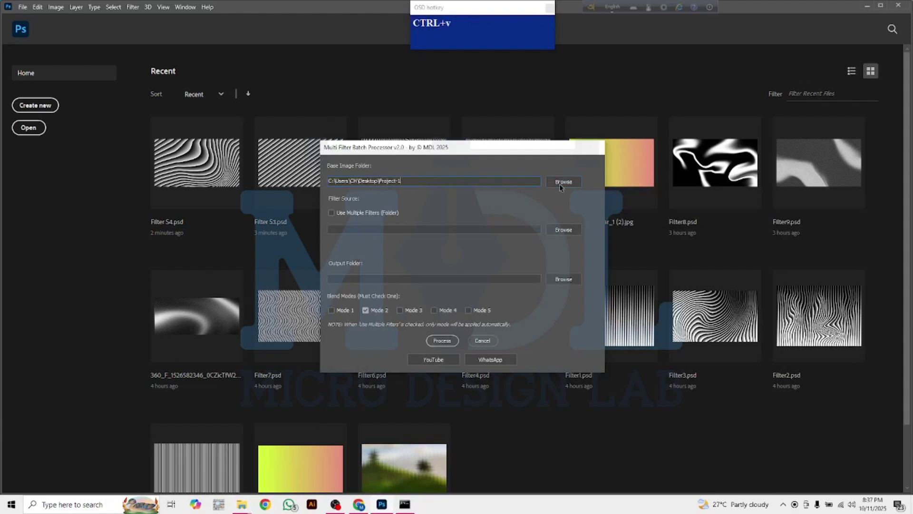
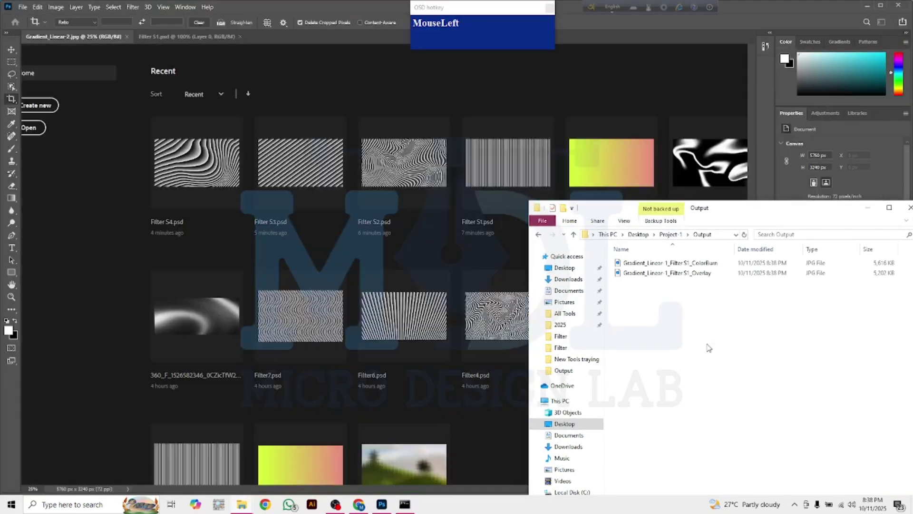
Bring up the context-menu view options for the Output folder's file list
right_click(685, 317)
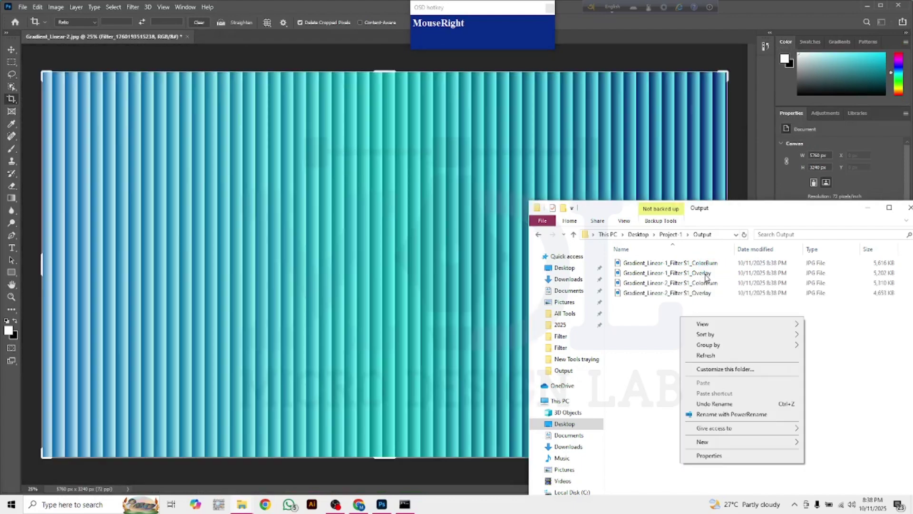
Reposition the Output window to better view the striped output thumbnails
left_click_drag(747, 325, 742, 444)
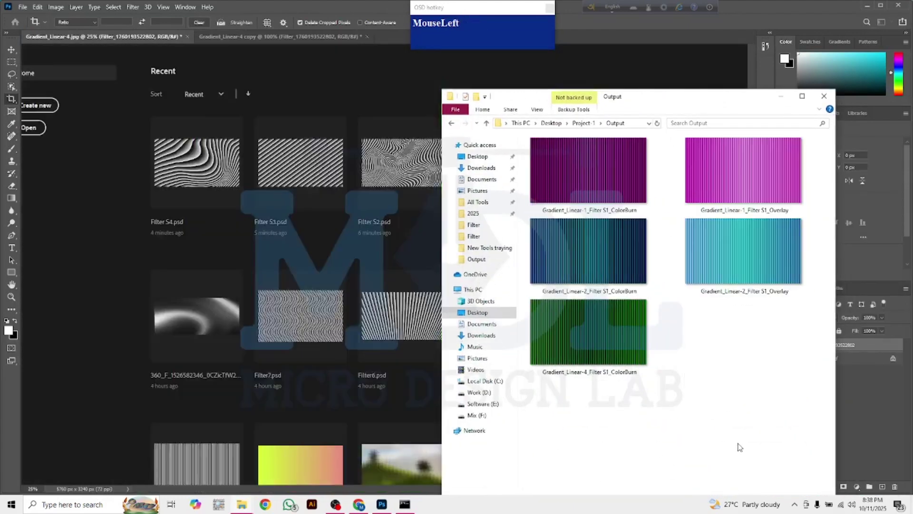
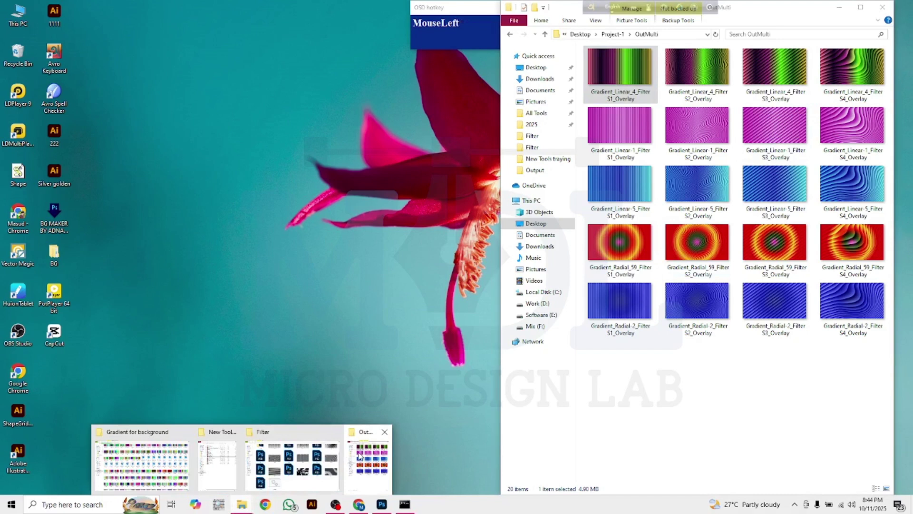
Close the Photos preview of the green gradient image and browse the BG Output folder
left_click(651, 8)
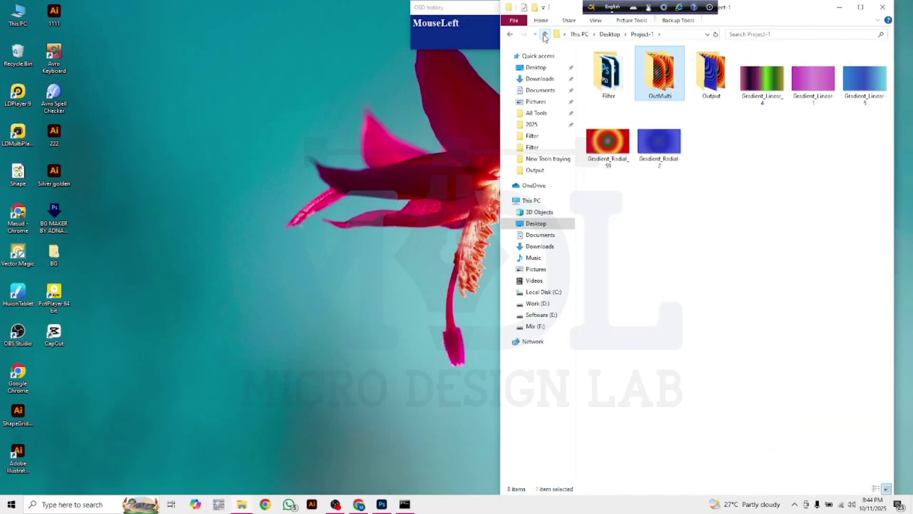
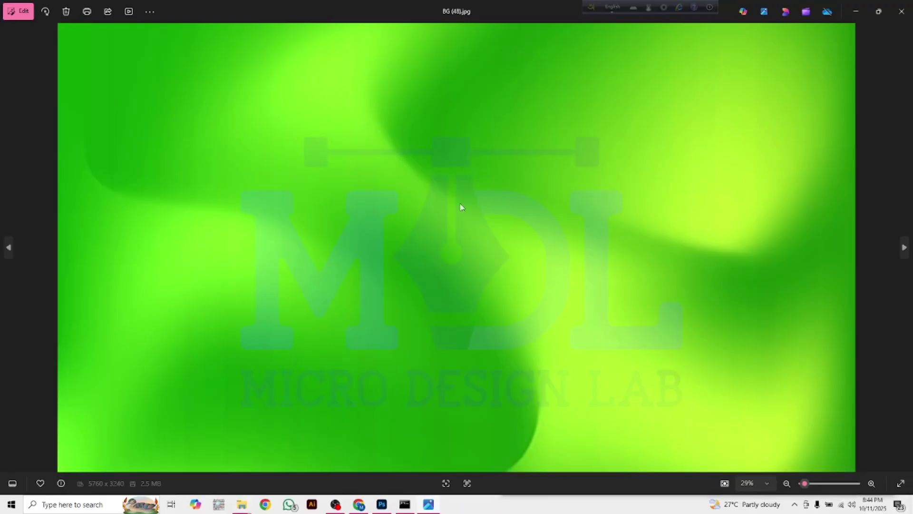
left_click(896, 17)
scroll("down", 3)
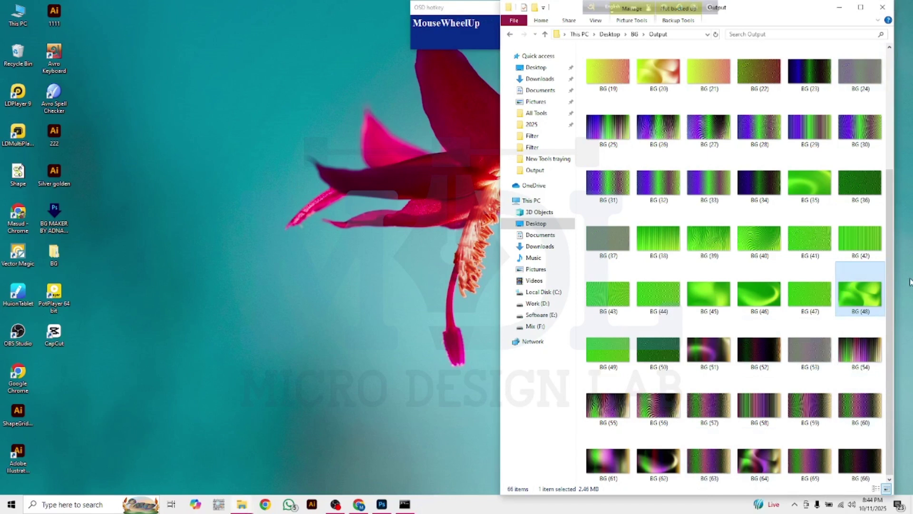